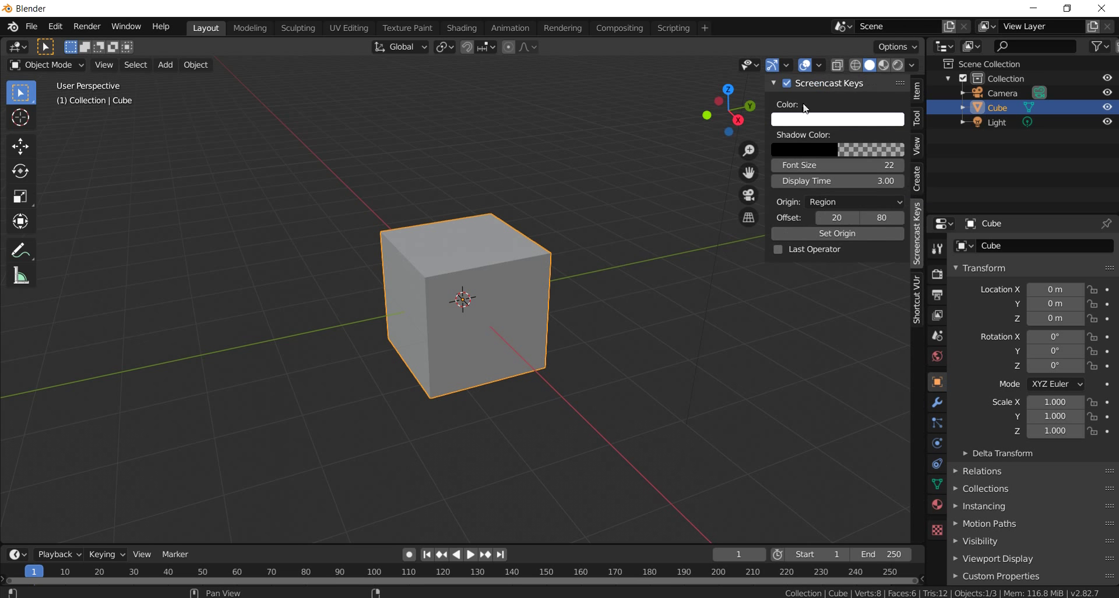
Step: Scale the default cube longer along X and thinner along Z into a book-shaped slab, then enter Edit Mode
{"action": "left_click", "coordinate": [563, 350]}
{"action": "left_click", "coordinate": [493, 303]}
{"action": "key", "text": "s"}
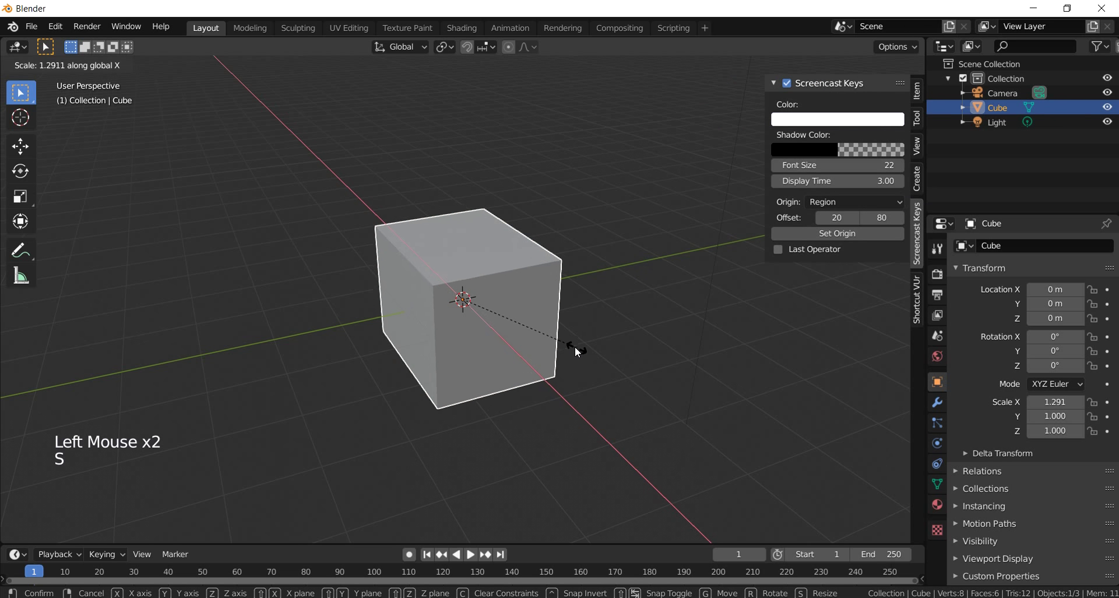
{"action": "middle_click", "coordinate": [528, 353]}
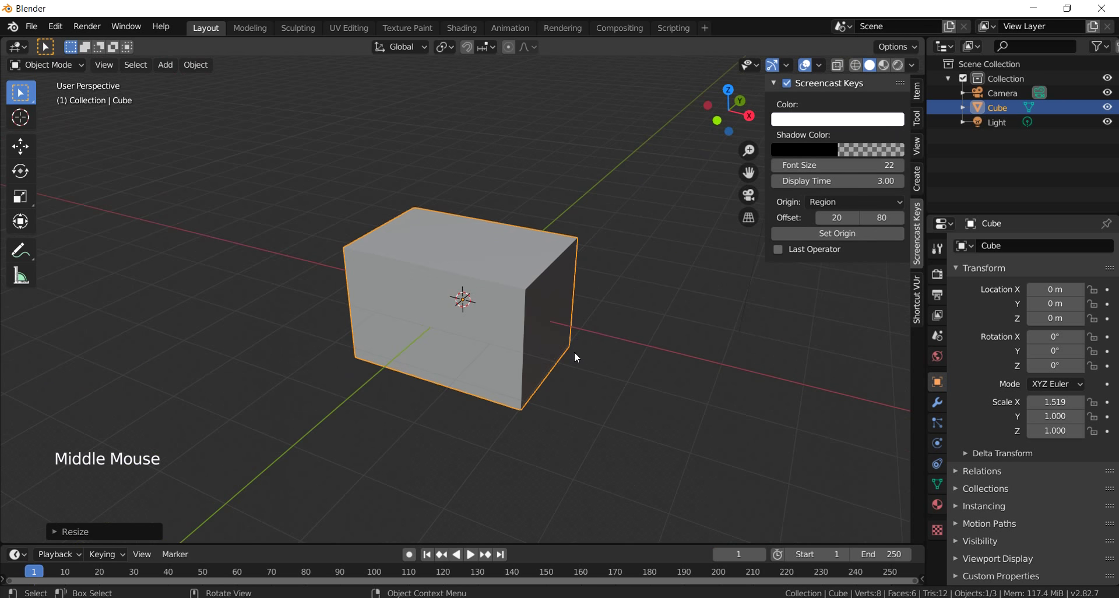
{"action": "key", "text": "s"}
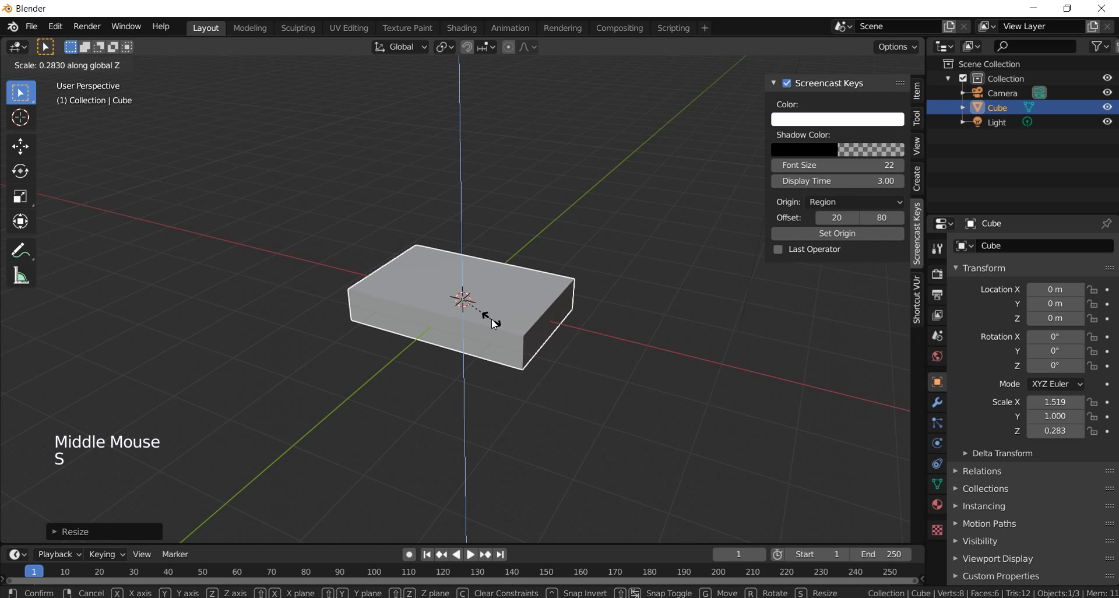
{"action": "middle_click", "coordinate": [540, 356]}
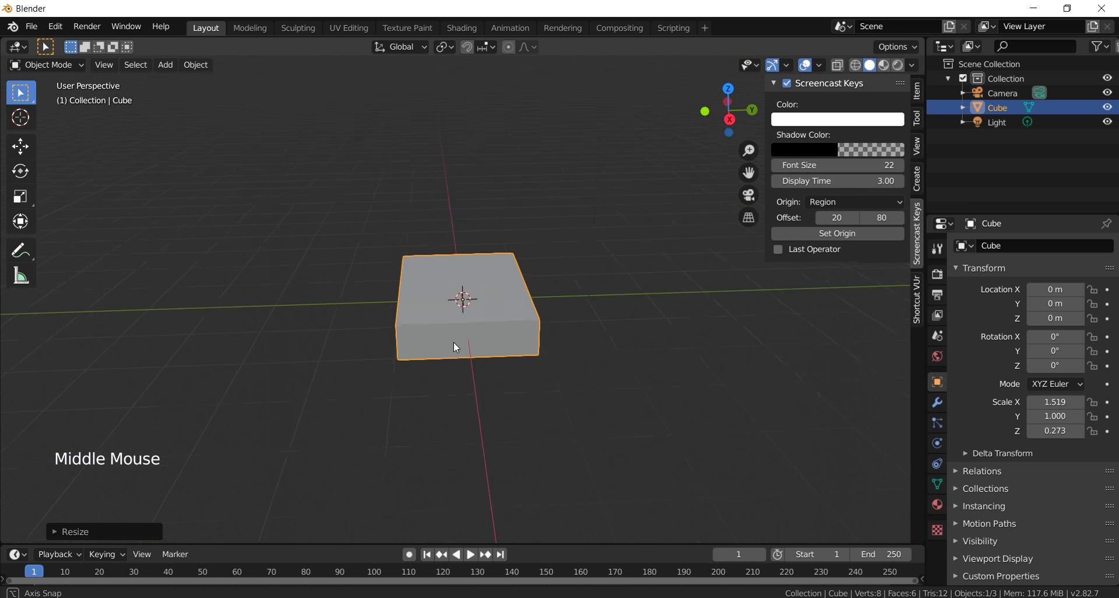
{"action": "scroll", "scroll_direction": "up", "scroll_amount": 3}
{"action": "middle_click", "coordinate": [487, 356]}
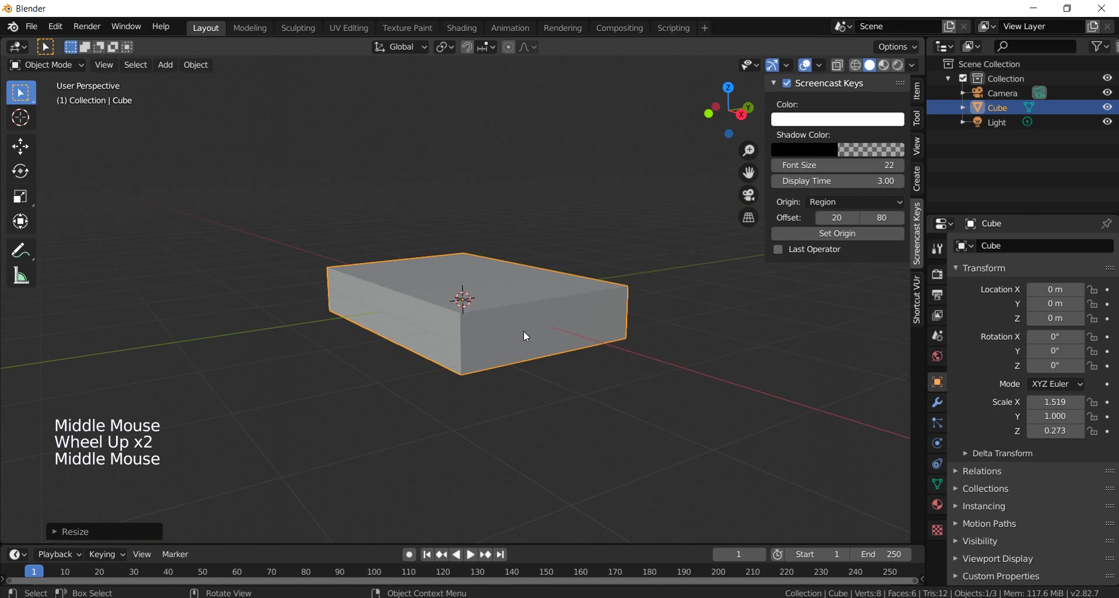
{"action": "key", "text": "Tab"}
Step: Loop-cut and bevel the slab's sides into a page band between thin covers, then slide a new edge loop along the side
{"action": "key", "text": "ctrl+r"}
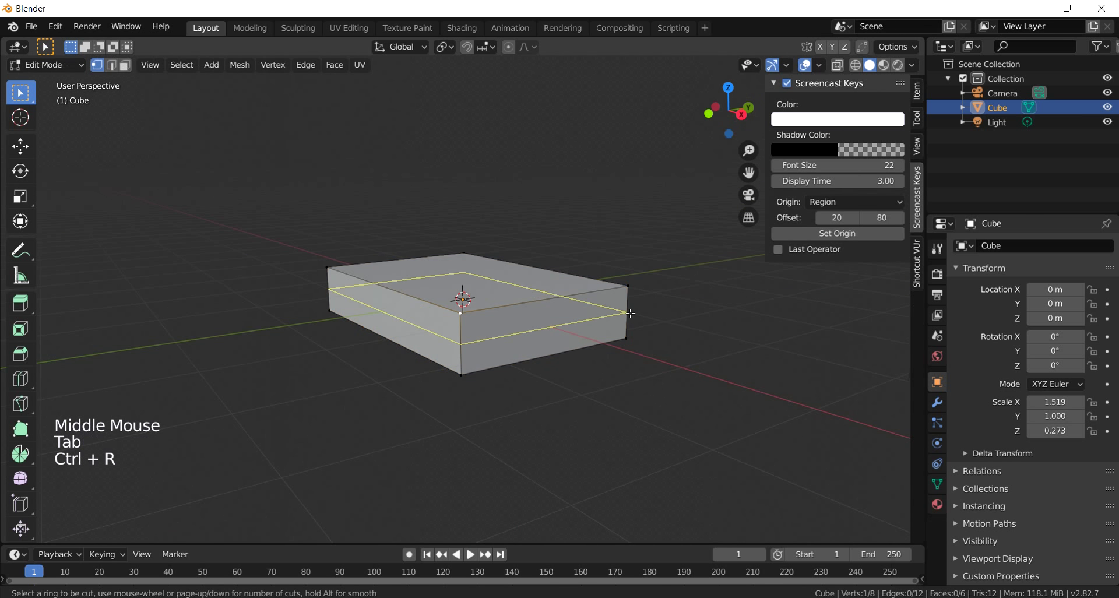
{"action": "key", "text": "ctrl+b"}
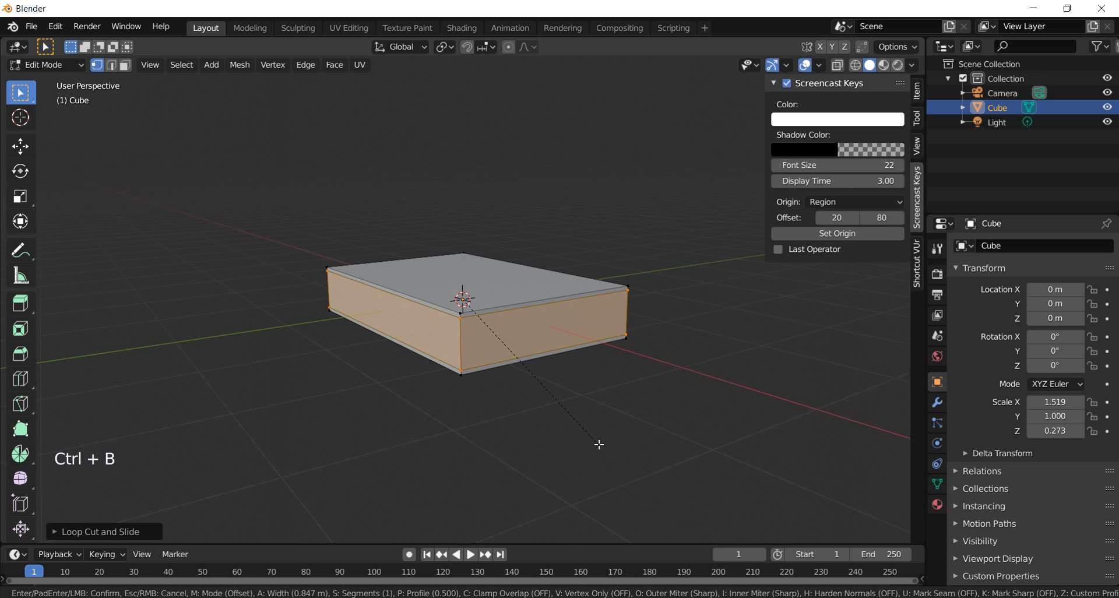
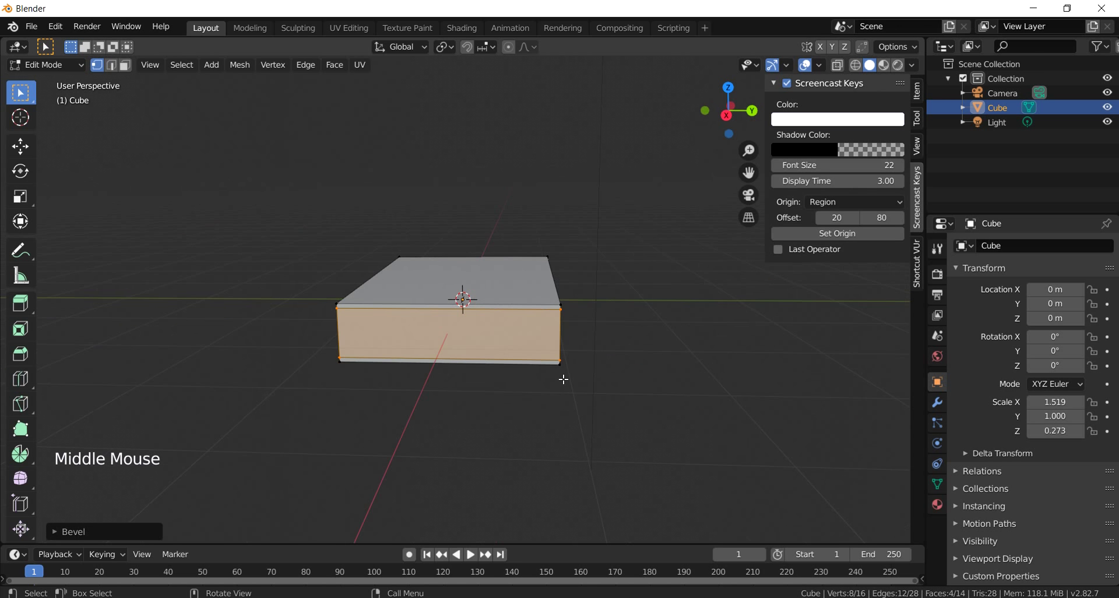
{"action": "scroll", "scroll_direction": "up", "scroll_amount": 3}
{"action": "key", "text": "ctrl+r"}
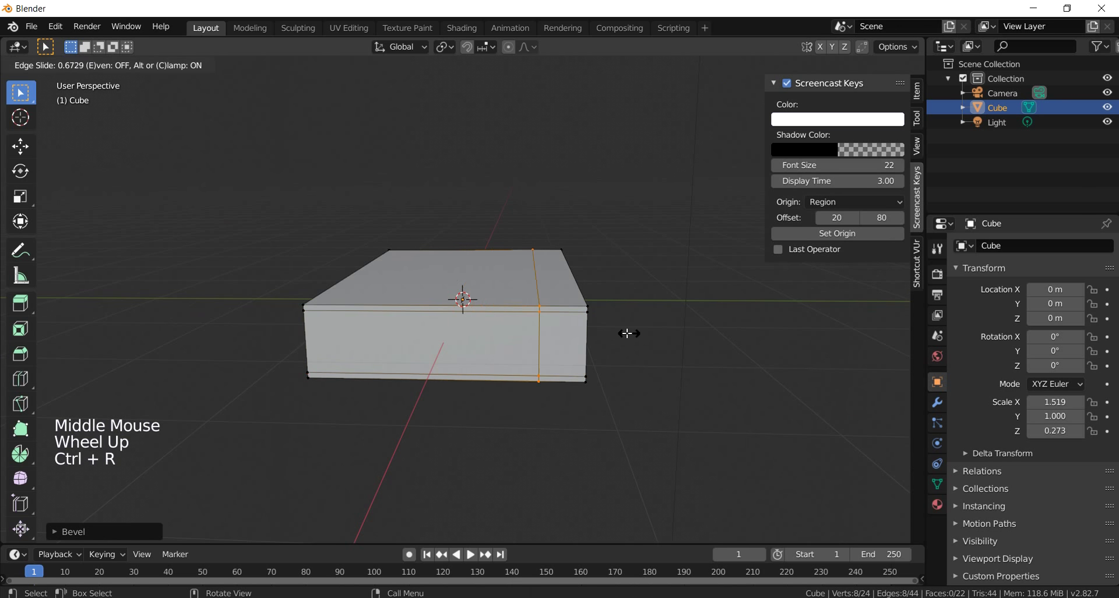
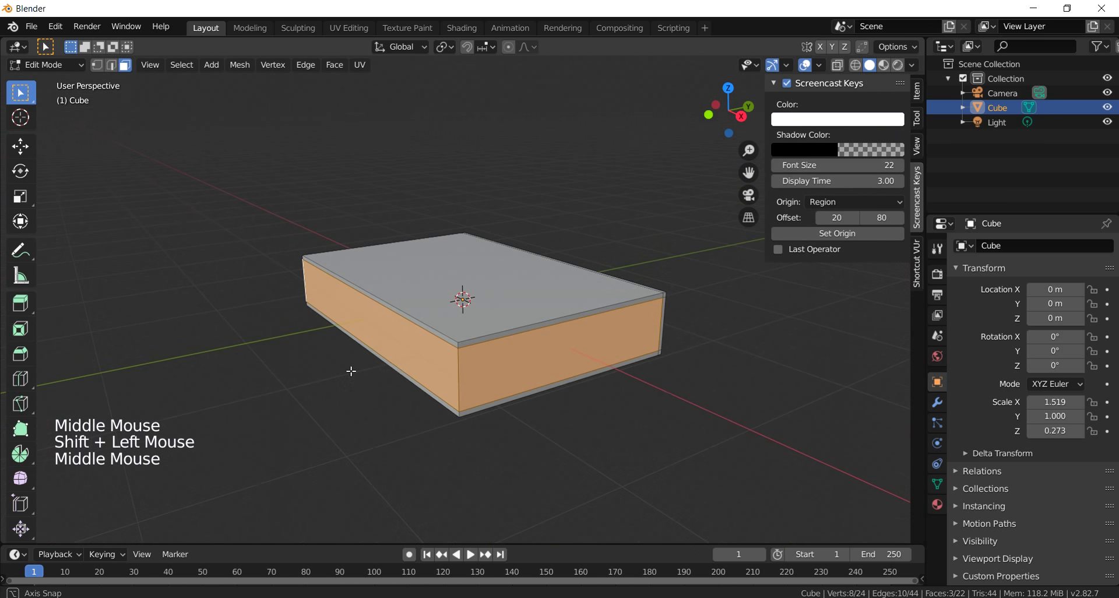
Step: Shrink the page-band side faces inward along X and Y and push the spine-side faces in along Y so the covers overhang
{"action": "key", "text": "e"}
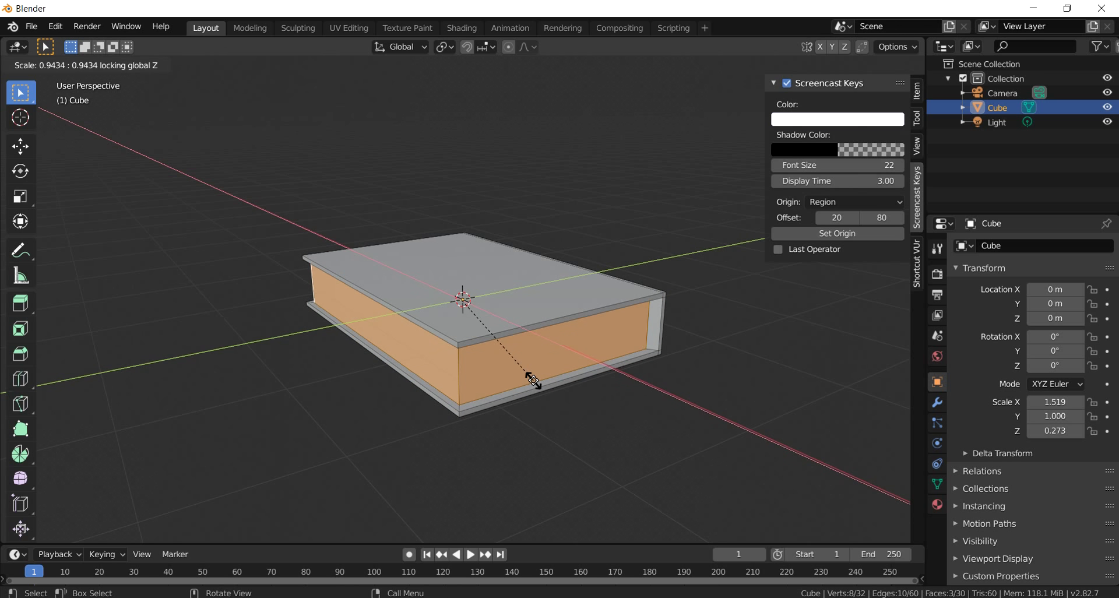
{"action": "middle_click", "coordinate": [548, 380]}
{"action": "key", "text": "s"}
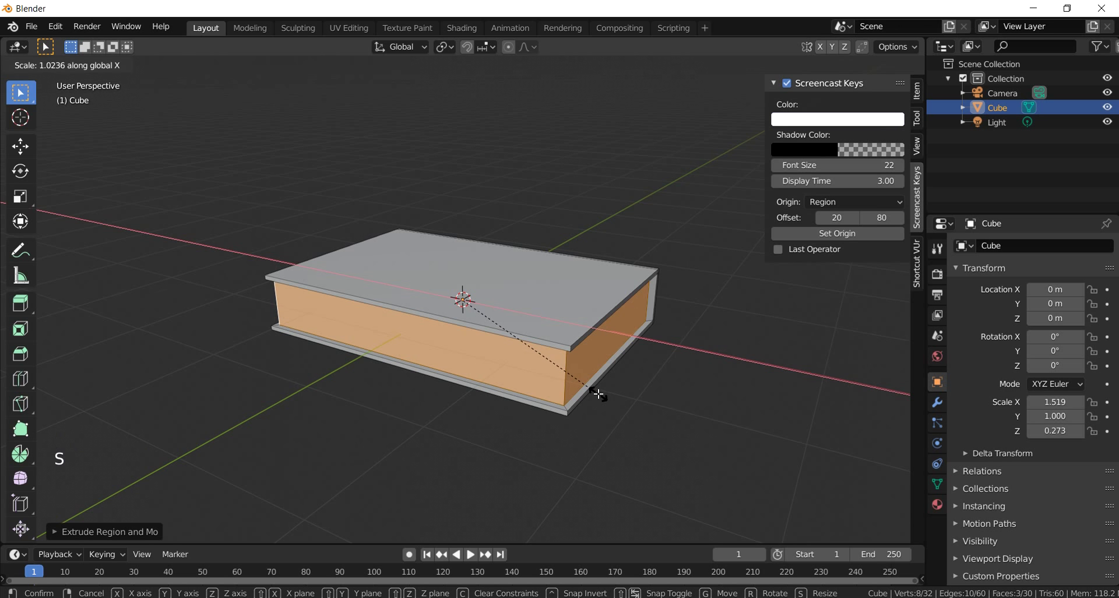
{"action": "left_click", "coordinate": [488, 361]}
{"action": "key", "text": "g"}
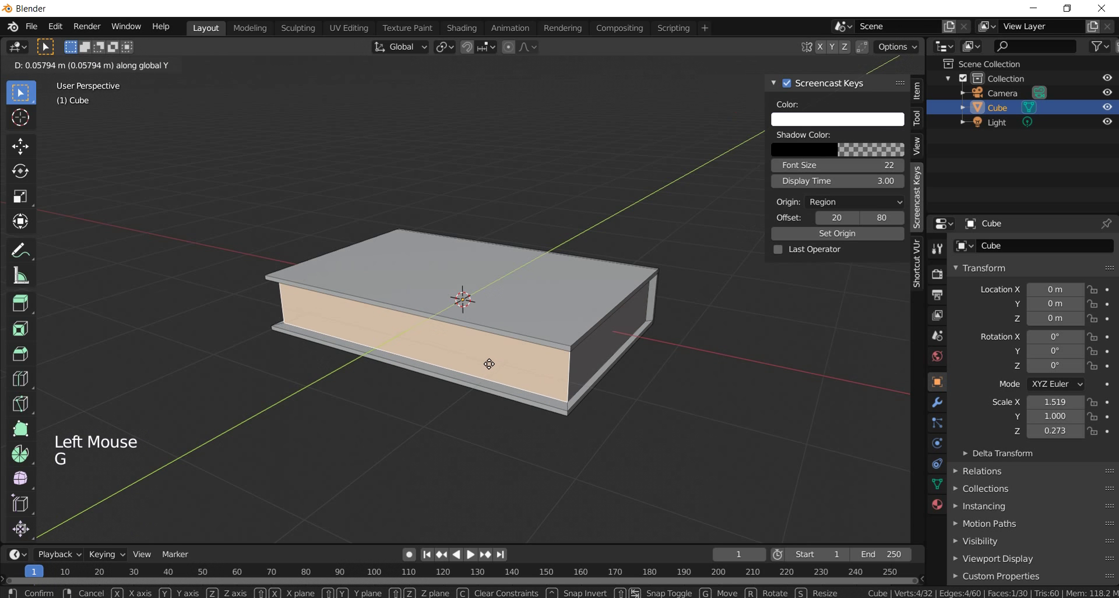
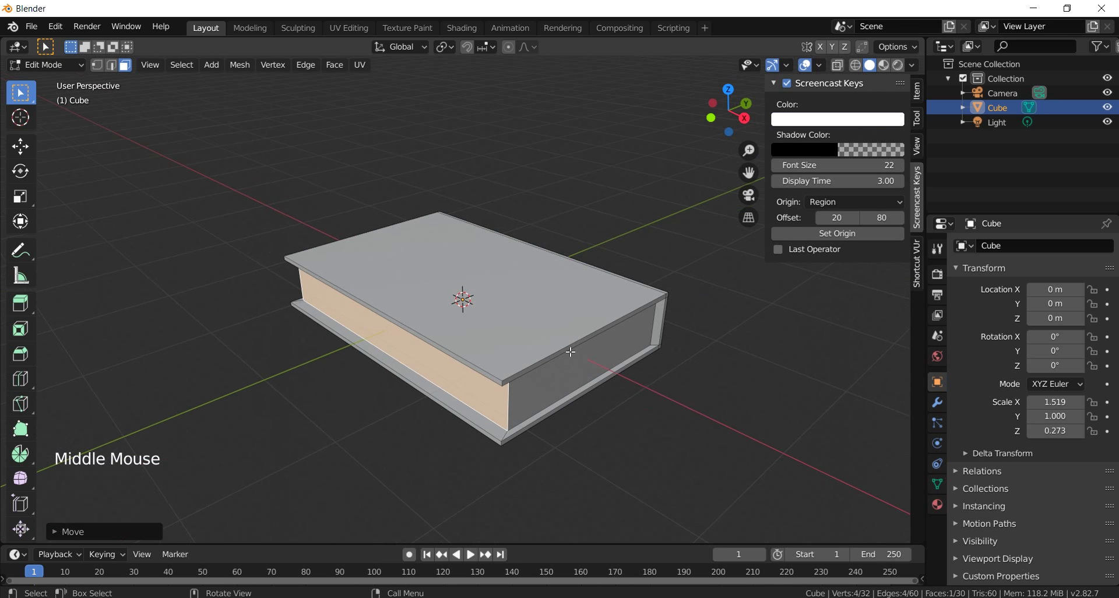
Step: In Right Ortho view, add a loop cut with 5 cuts around the page block as page lines
{"action": "key", "text": "KP_3"}
{"action": "scroll", "scroll_direction": "up", "scroll_amount": 3}
{"action": "key", "text": "n"}
{"action": "scroll", "scroll_direction": "up", "scroll_amount": 3}
{"action": "key", "text": "ctrl+r"}
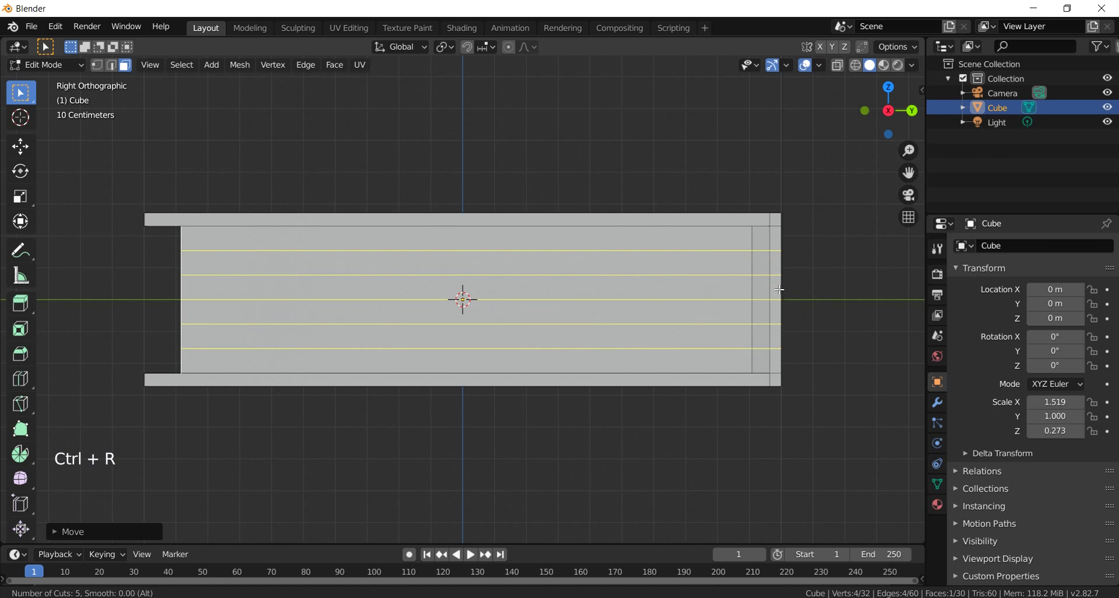
{"action": "left_click", "coordinate": [718, 295]}
Step: With Proportional Editing on Sphere falloff, move the middle page edge loop along Y to bow the spine into a curve
{"action": "key", "text": "g"}
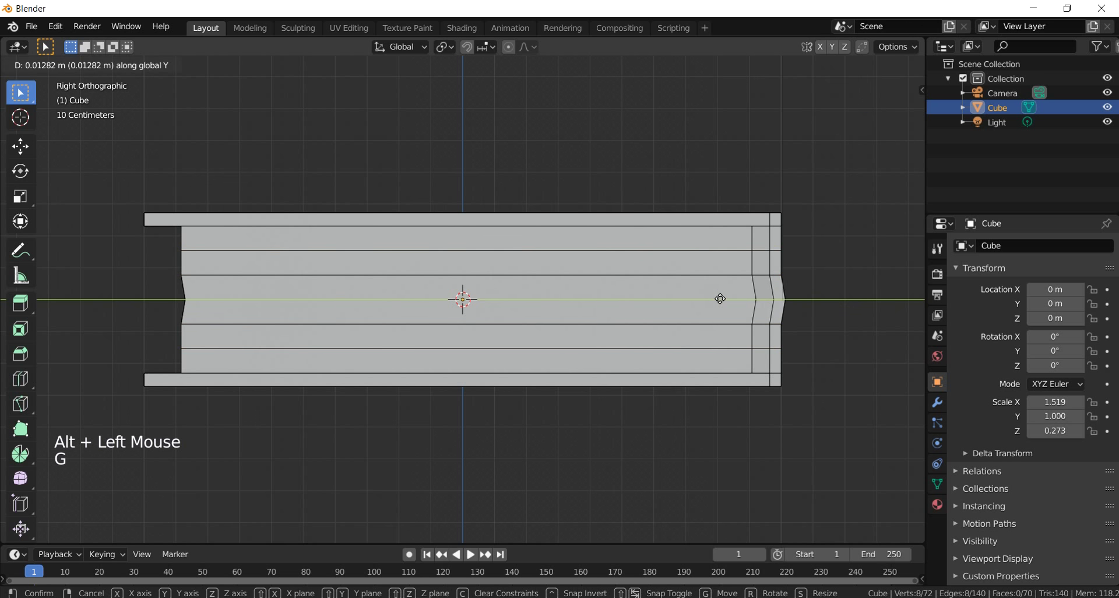
{"action": "left_click", "coordinate": [538, 48]}
{"action": "left_click", "coordinate": [509, 50]}
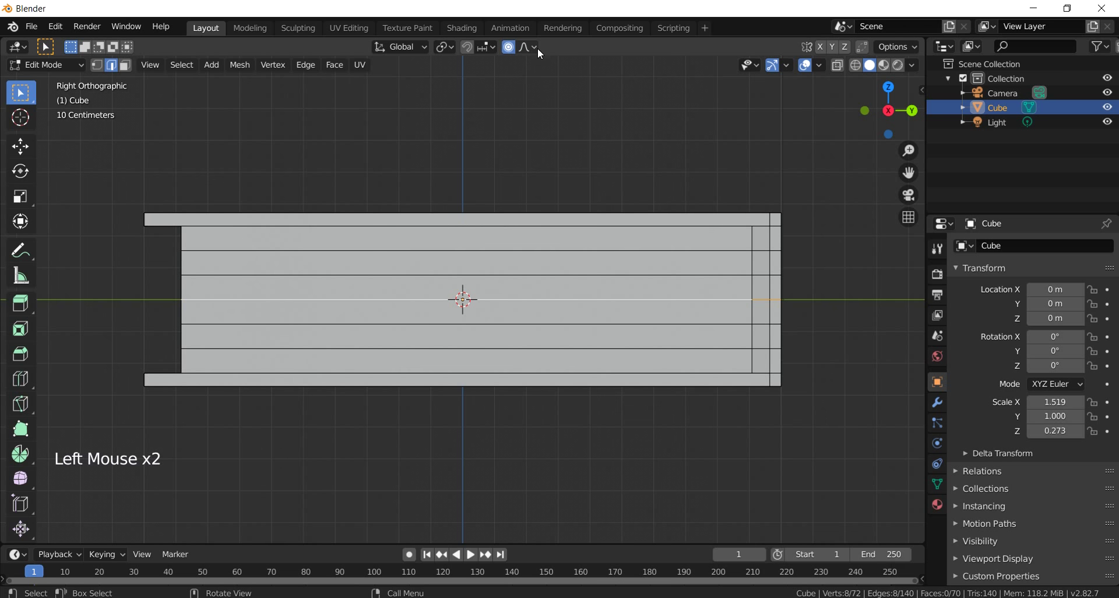
{"action": "left_click", "coordinate": [538, 48]}
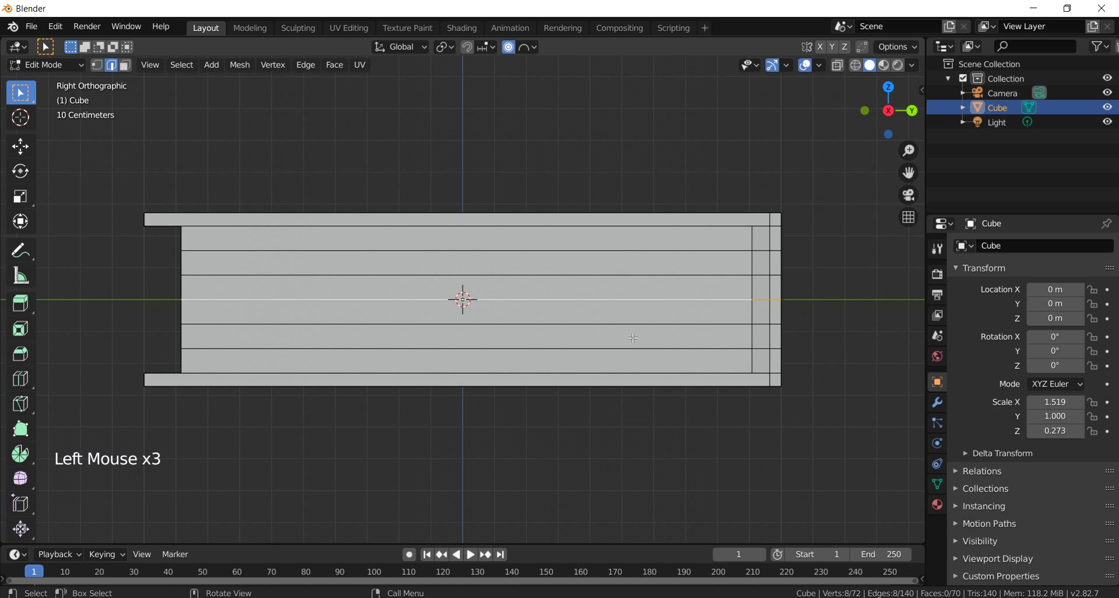
{"action": "key", "text": "g"}
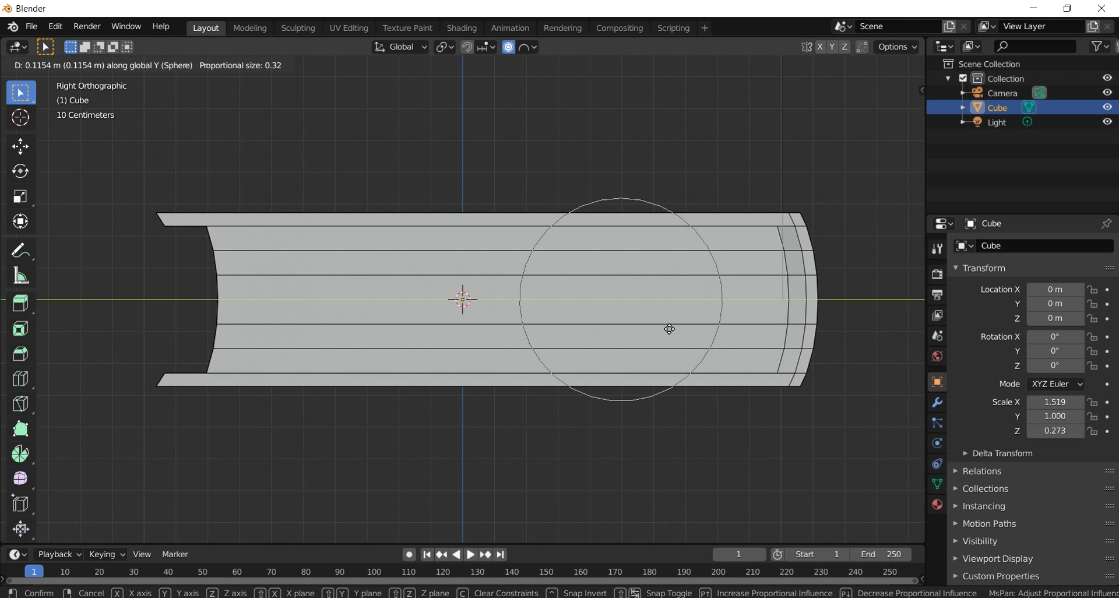
{"action": "scroll", "scroll_direction": "down", "scroll_amount": 3}
{"action": "middle_click", "coordinate": [512, 334]}
{"action": "scroll", "scroll_direction": "down", "scroll_amount": 3}
{"action": "middle_click", "coordinate": [488, 331]}
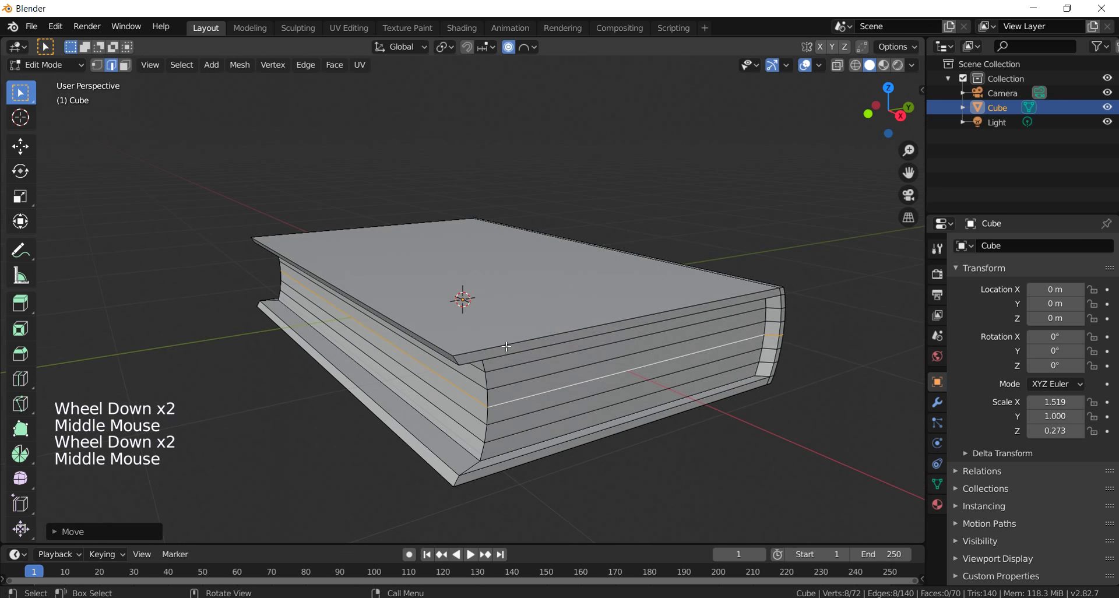
Step: Select the cover boards' edge faces, shift them along Y and scale them lengthwise in side view to follow the curved pages
{"action": "key", "text": "3"}
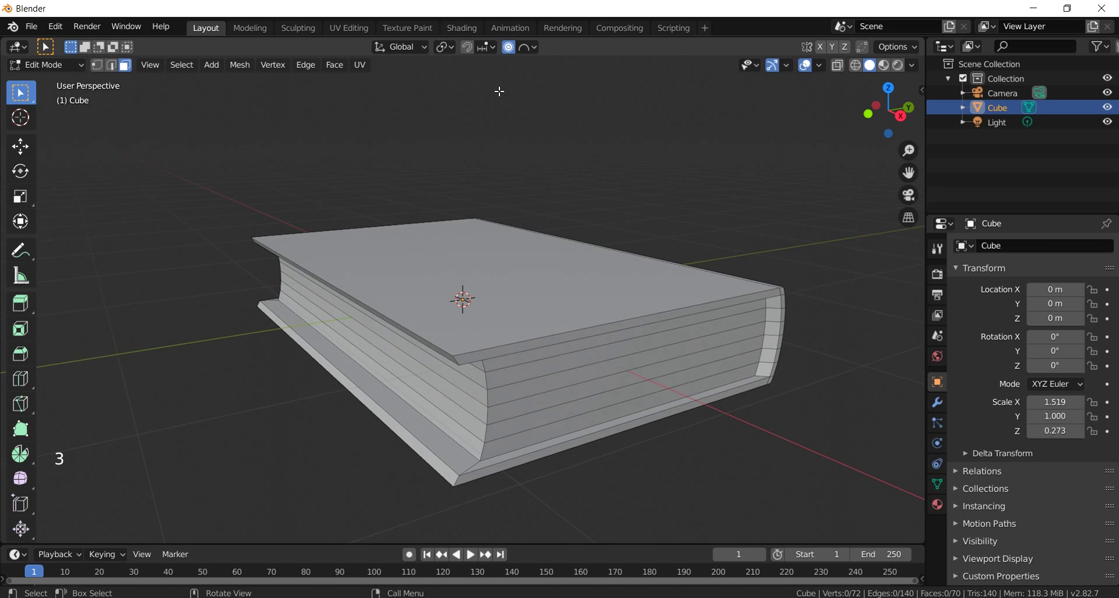
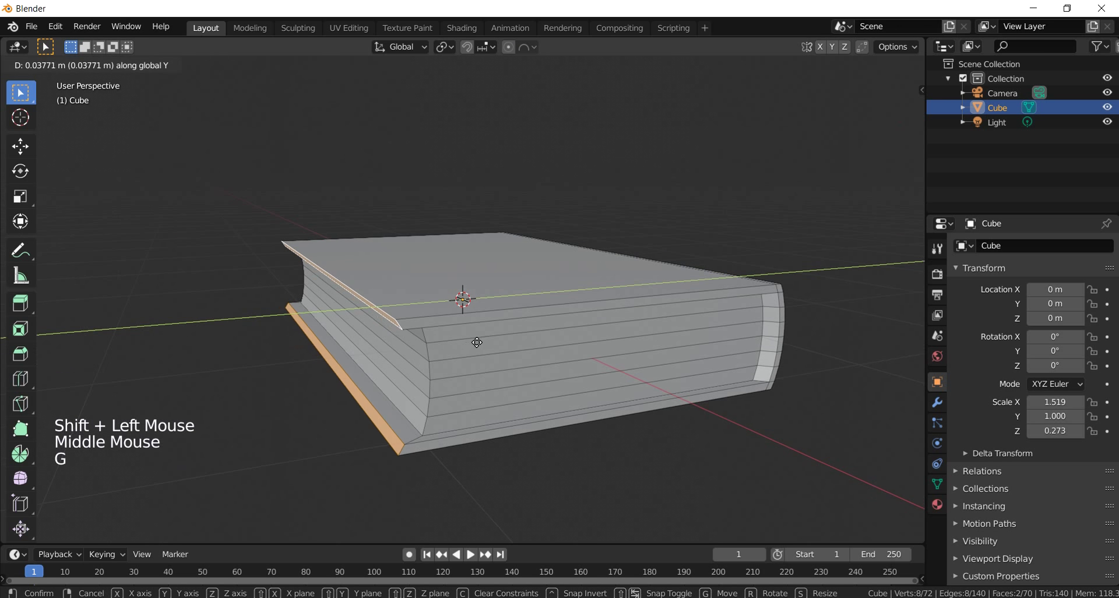
{"action": "key", "text": "KP_1"}
{"action": "key", "text": "KP_3"}
{"action": "scroll", "scroll_direction": "up", "scroll_amount": 3}
{"action": "key", "text": "s"}
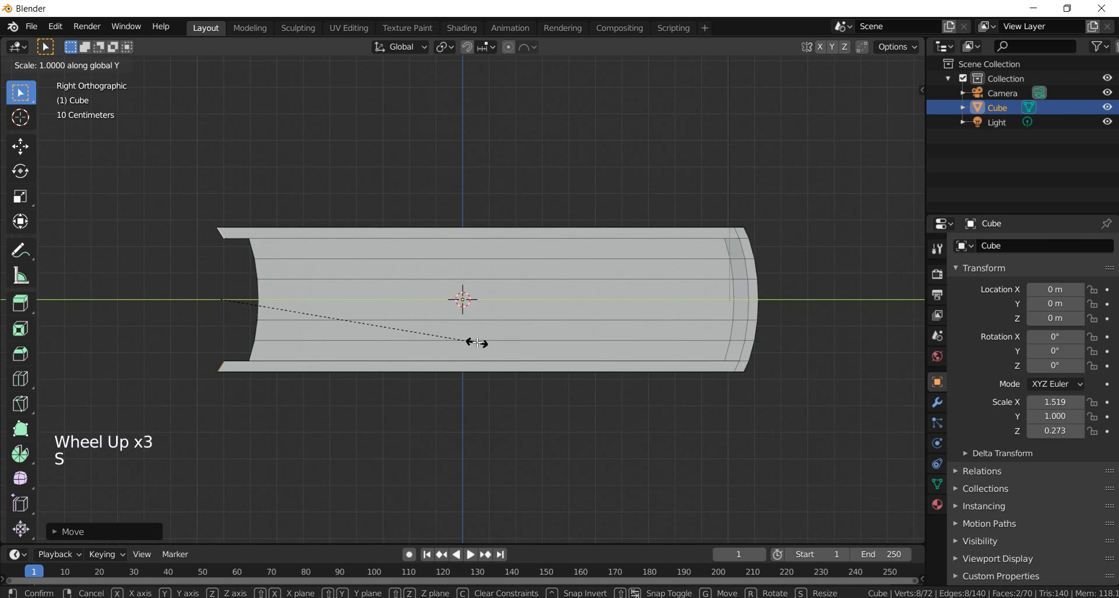